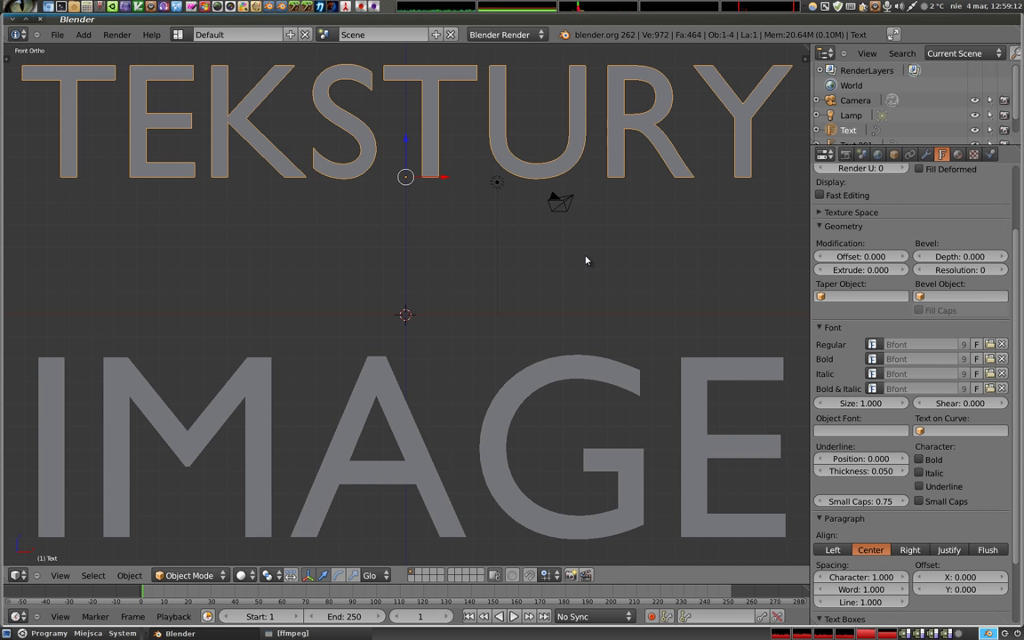
Delete both title text objects from the scene
key(x)
right_click(387, 379)
key(x)
Add a plane mesh, leaving camera, lamp and plane in the scene
key(shift+a)
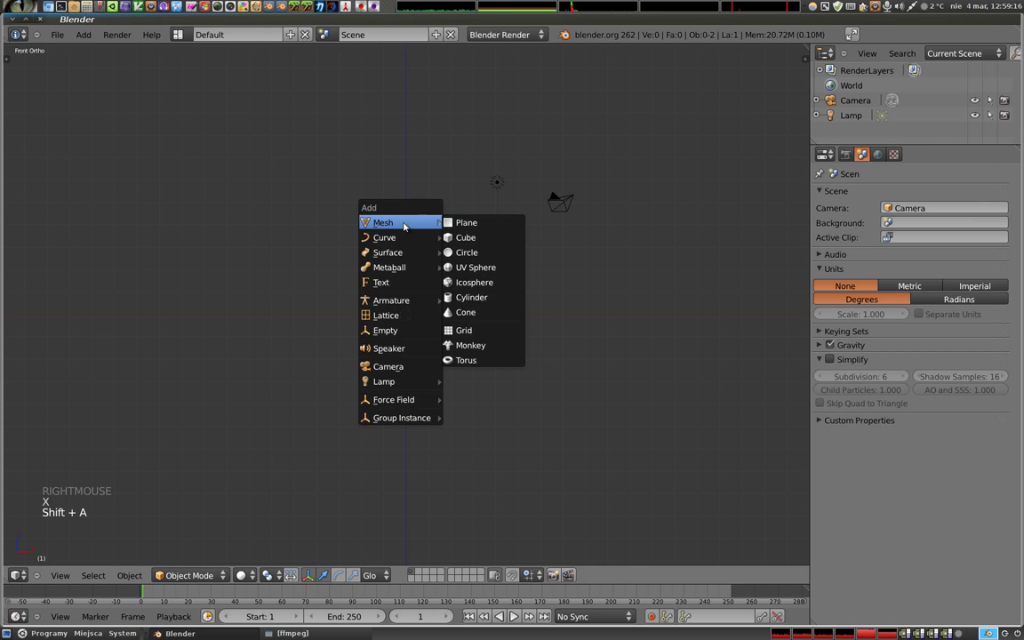
middle_click(412, 335)
middle_click(461, 356)
middle_click(414, 305)
key(s)
click(472, 360)
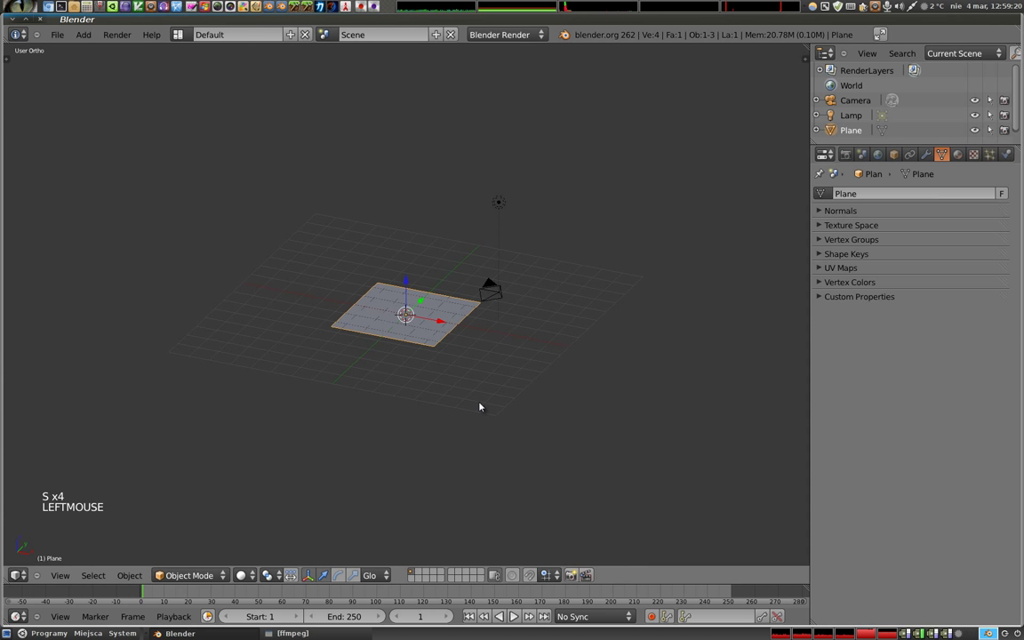
Create a material for the plane with a new texture of type Image or Movie
click(962, 157)
click(892, 239)
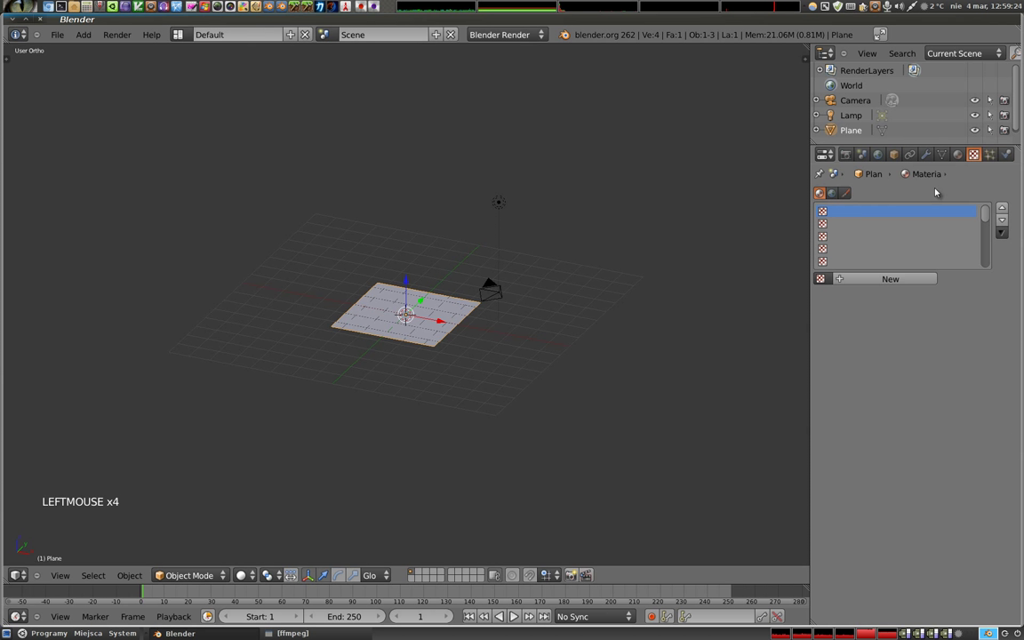
click(885, 280)
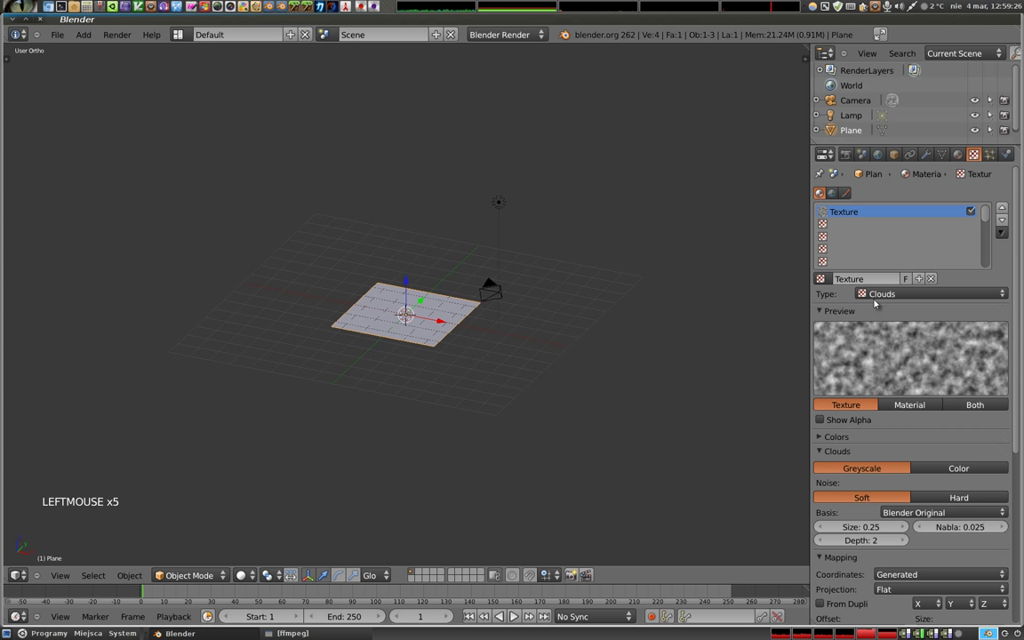
click(916, 294)
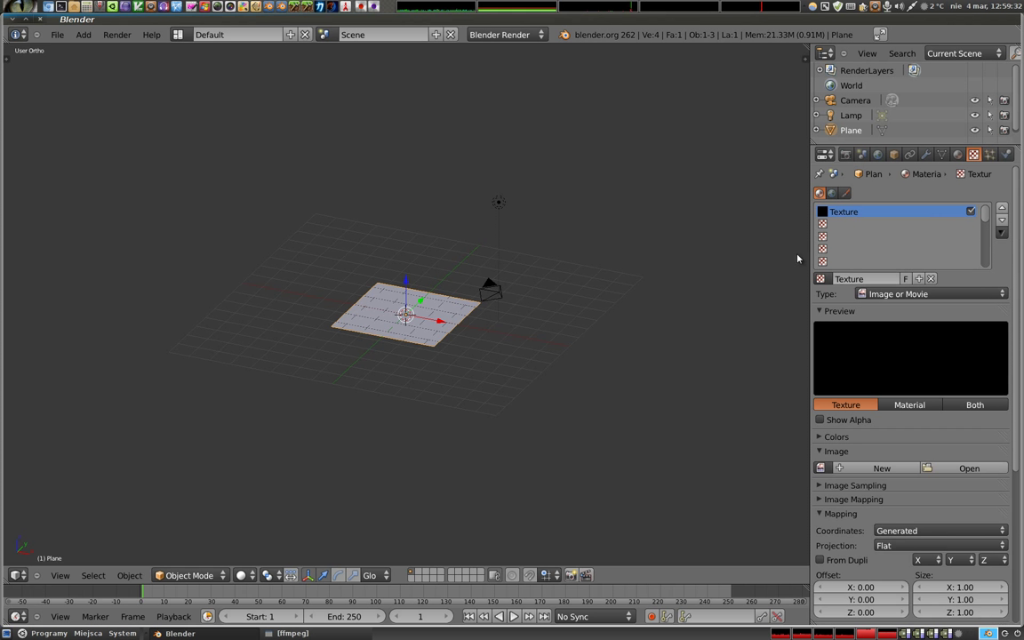
Browse to /home/piotao/ and choose tekstura.png as the texture image
key(KP_0)
right_click(477, 191)
key(g)
click(439, 293)
key(g)
click(449, 256)
key(g)
click(449, 253)
right_click(424, 284)
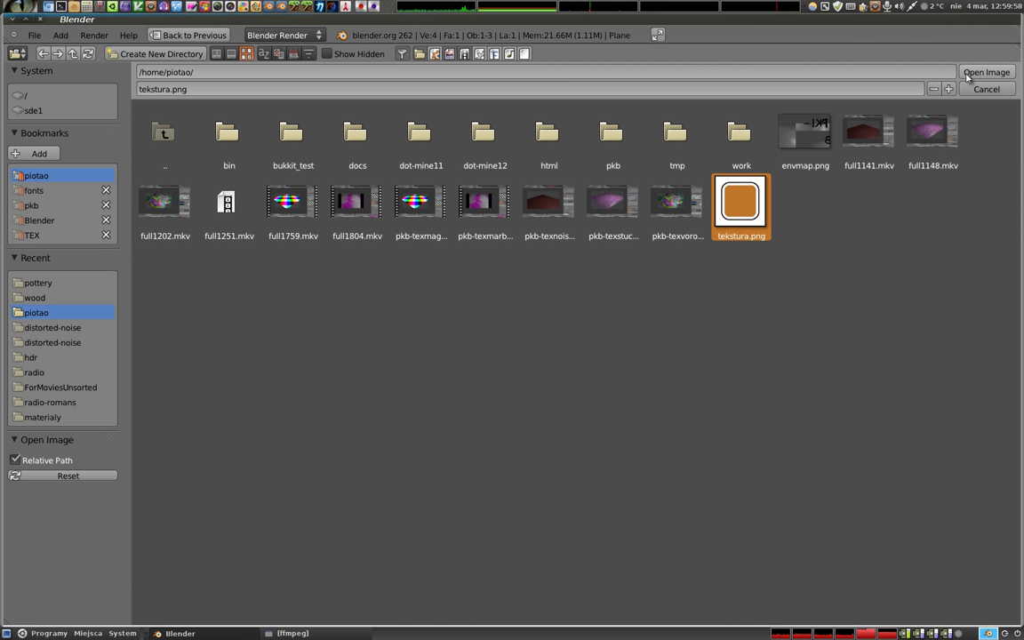
Preview the material on several shapes, settle on Plane, then show texture and material together
click(981, 72)
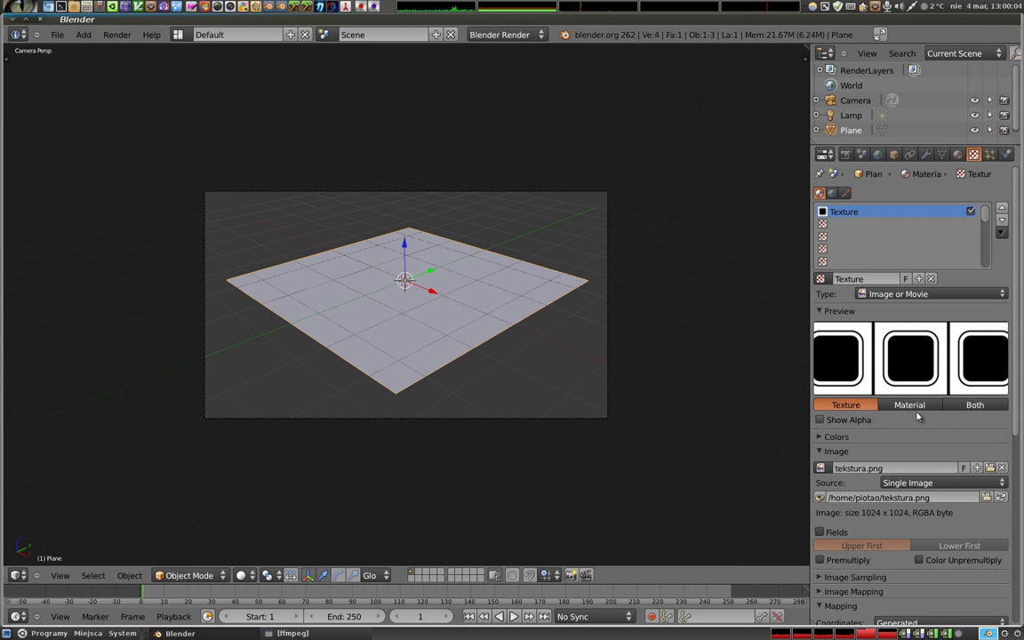
click(917, 403)
click(998, 349)
click(1001, 365)
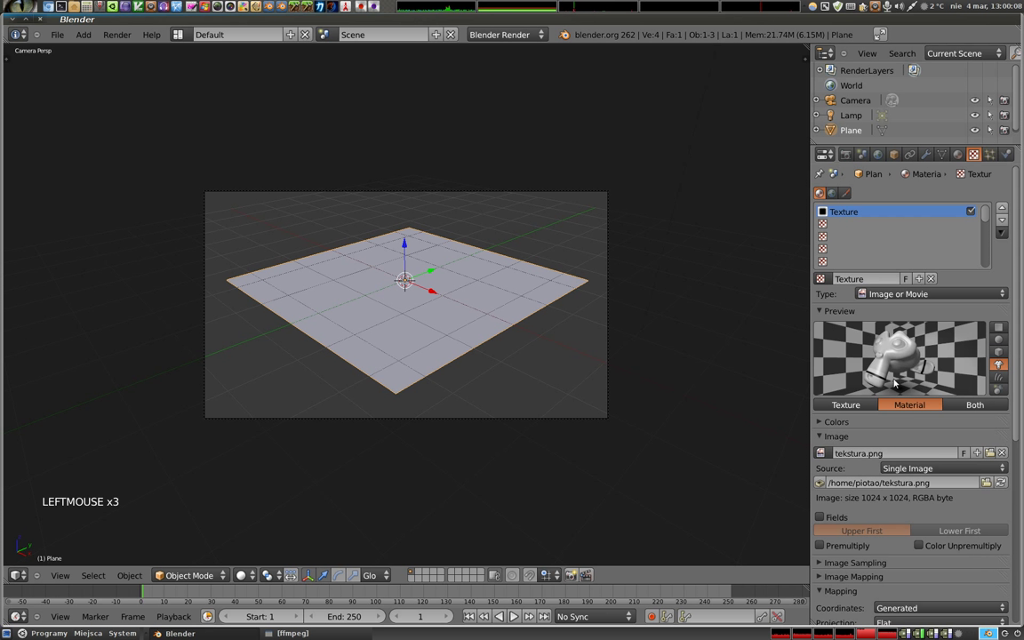
click(995, 381)
click(1001, 325)
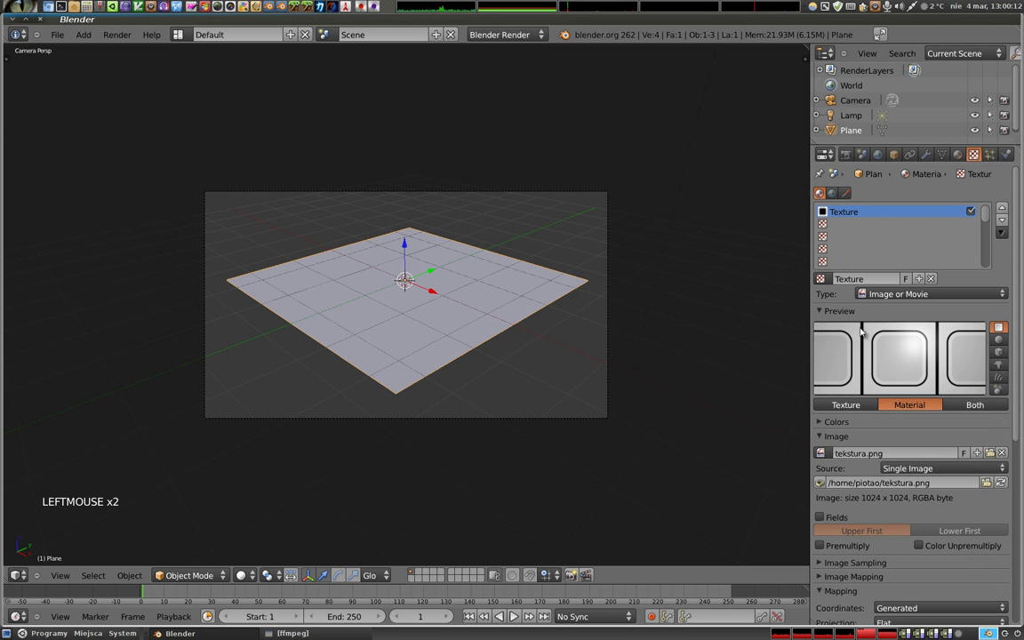